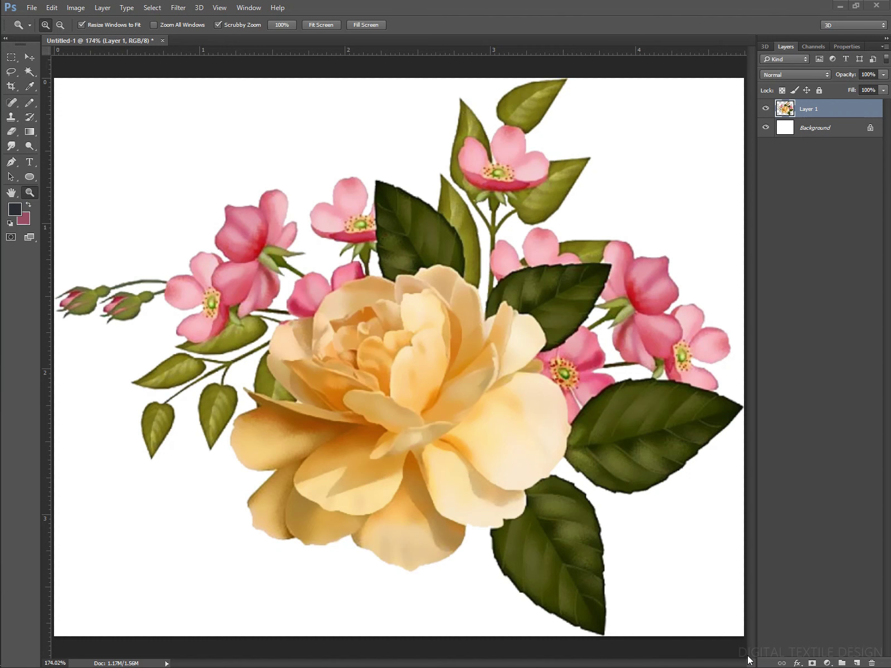
Step: Create a new blank 15 × 15 inch, 150 ppi square document
{"action": "left_click", "coordinate": [744, 656]}
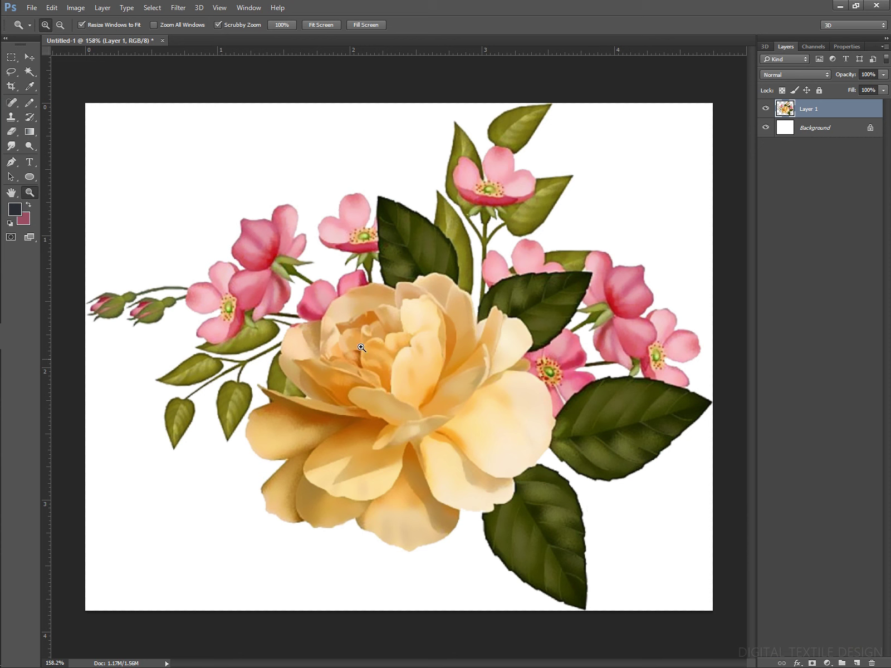
{"action": "left_click", "coordinate": [865, 658]}
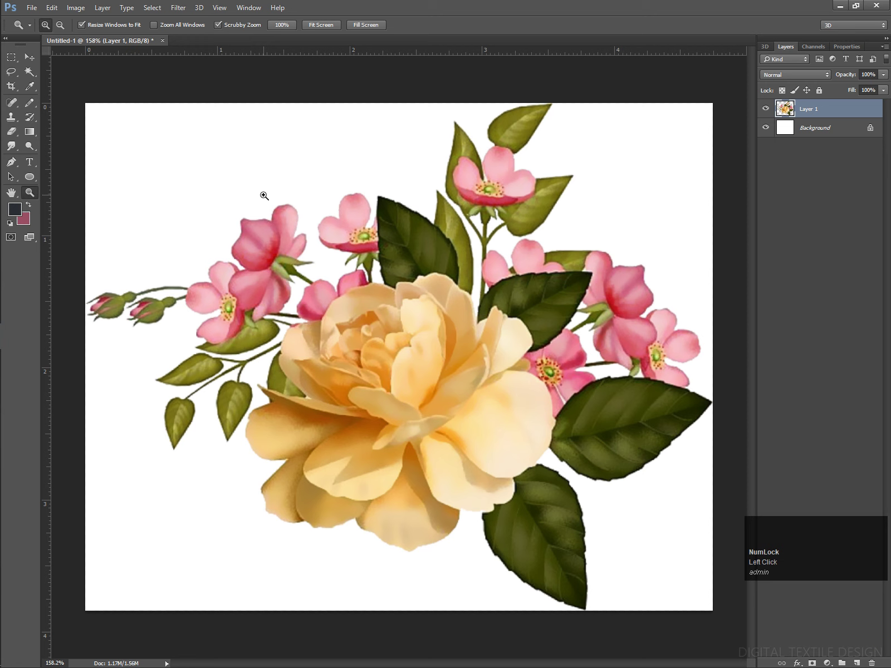
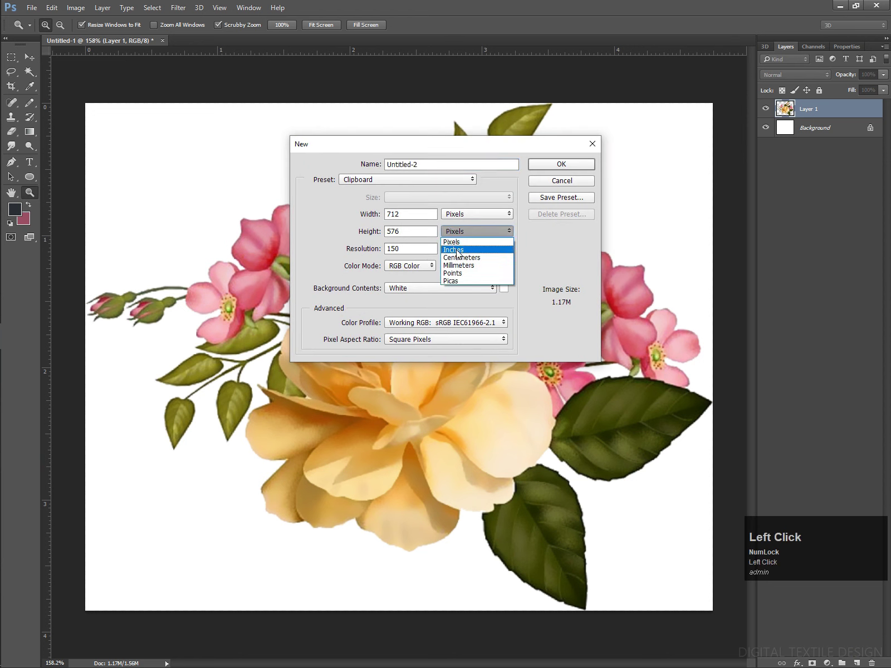
{"action": "left_click", "coordinate": [301, 236]}
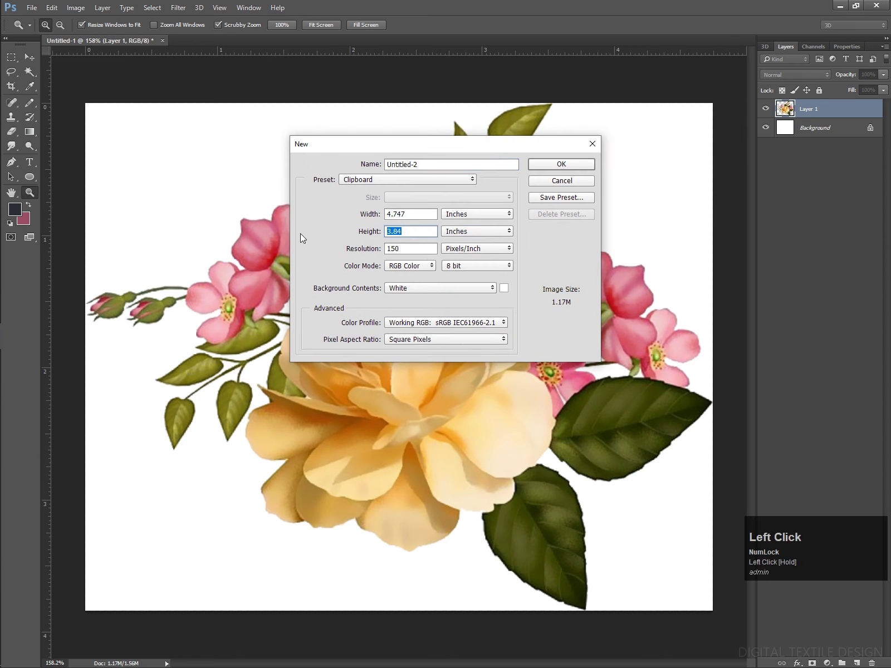
{"action": "key", "text": "shift+Tab"}
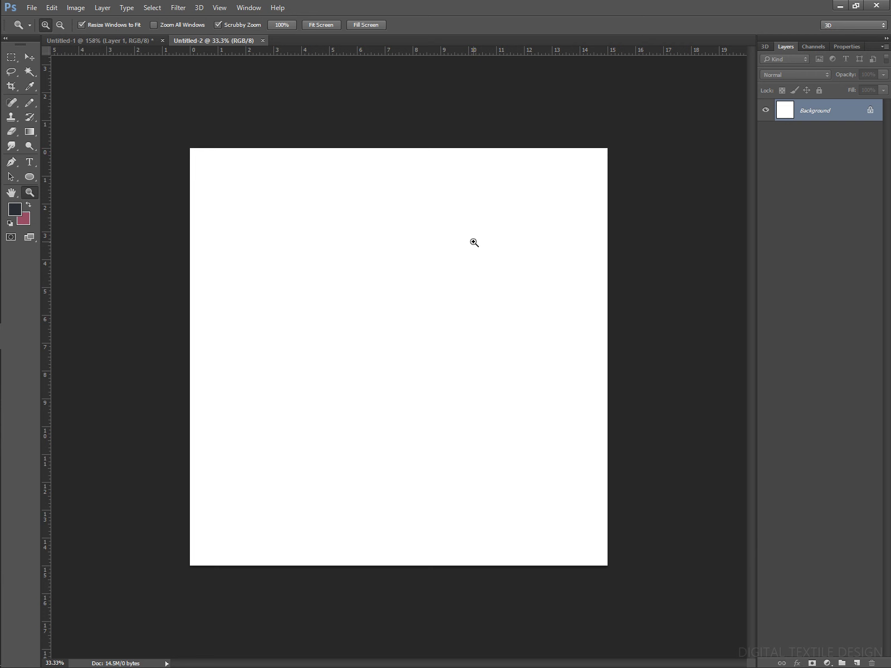
Step: Return to the bouquet document, select all of it and copy the artwork
{"action": "key", "text": "shift+Tab"}
{"action": "key", "text": "ctrl+shift+Tab"}
{"action": "key", "text": "a"}
{"action": "key", "text": "ctrl+c"}
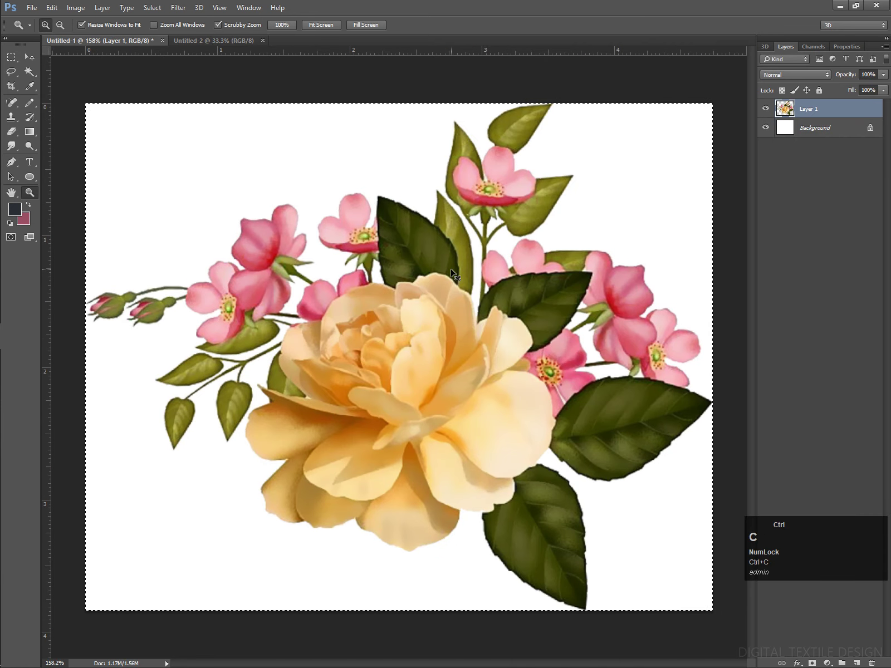
Step: Paste the bouquet into the square document, scale it up near centre and duplicate it
{"action": "key", "text": "ctrl+Tab"}
{"action": "key", "text": "ctrl+v"}
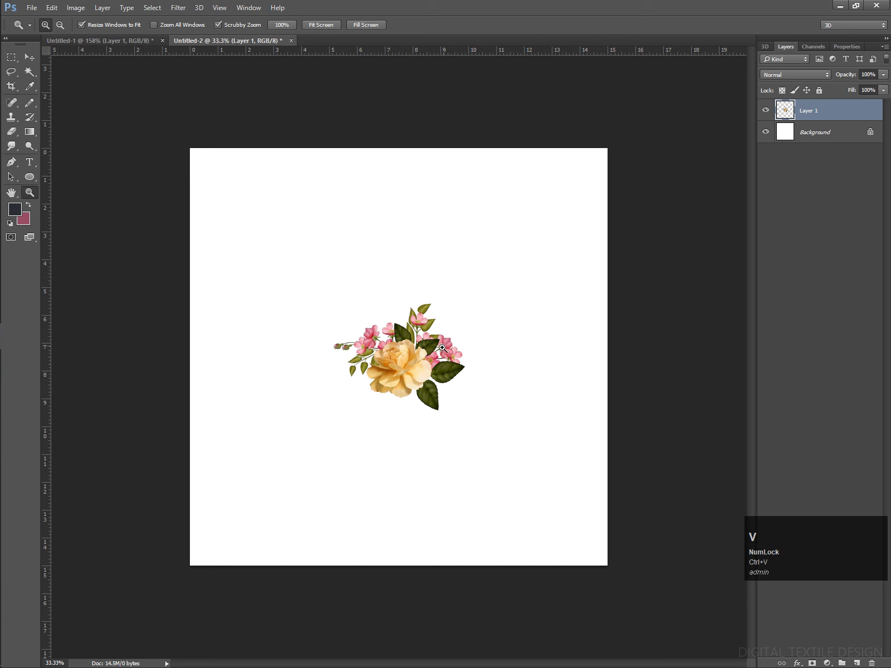
{"action": "key", "text": "ctrl+t"}
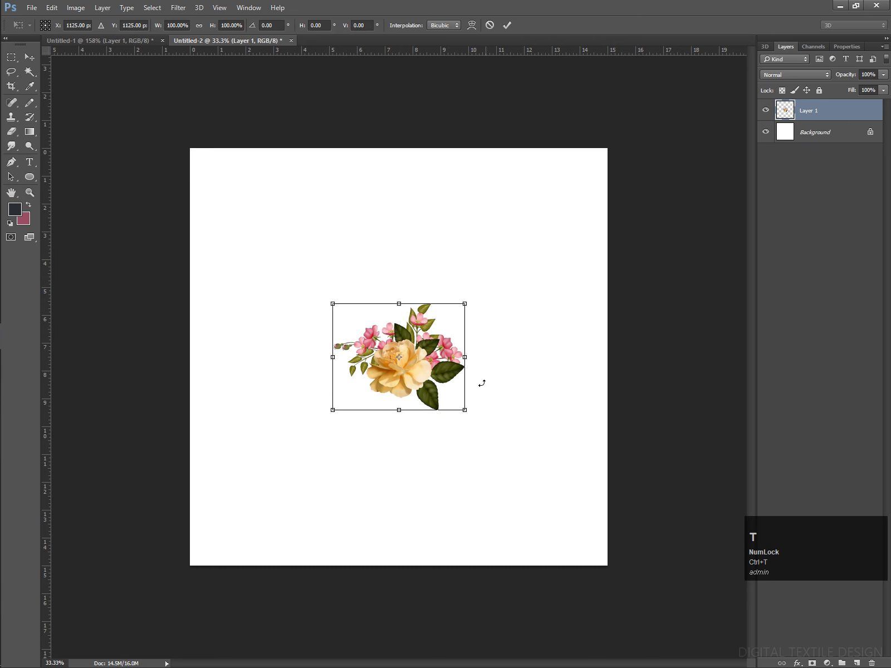
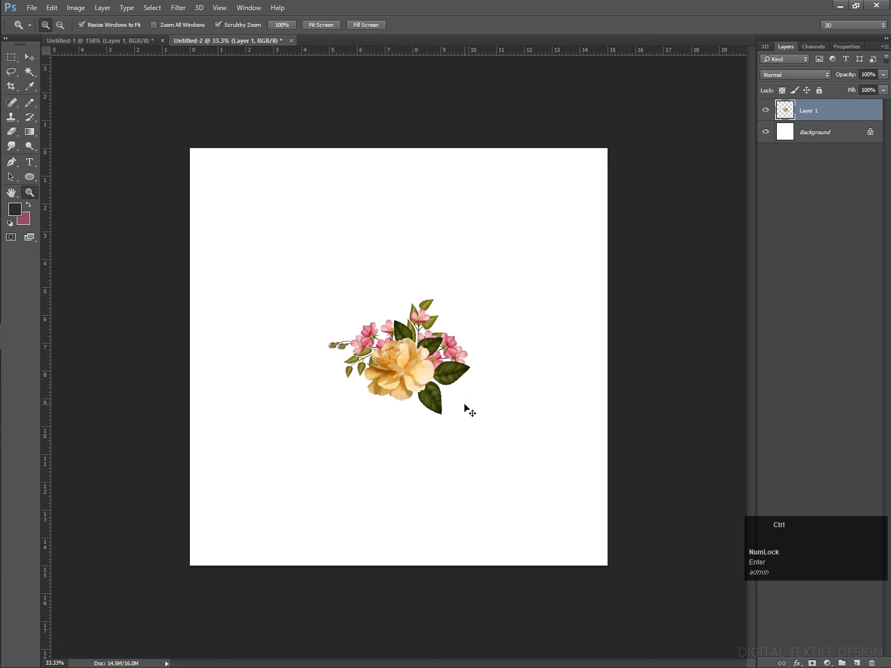
{"action": "key", "text": "ctrl+t"}
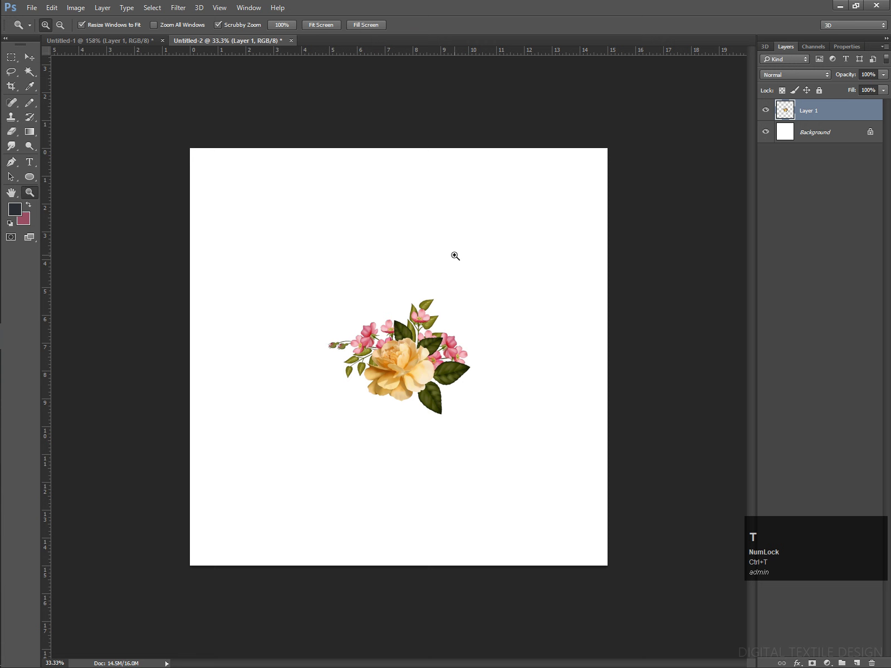
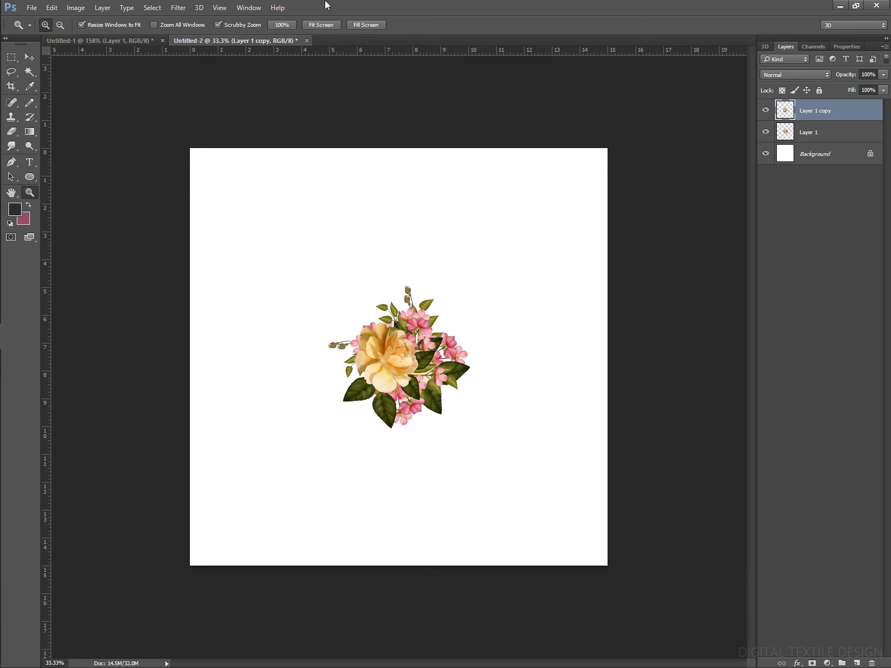
Step: Offset a bouquet copy with Wrap Around so it fills the tile corners
{"action": "left_click", "coordinate": [183, 6]}
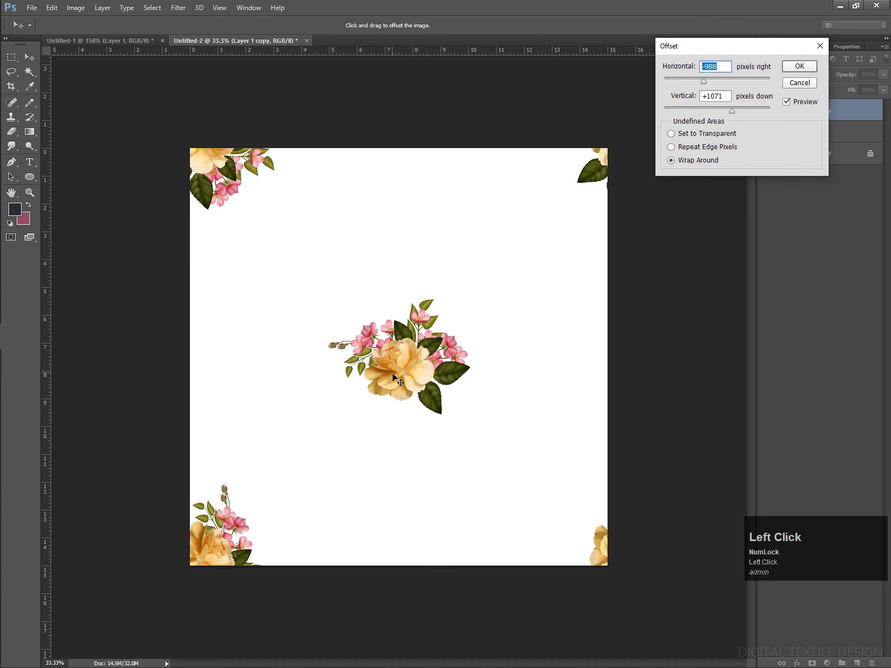
{"action": "key", "text": "Return"}
{"action": "left_click", "coordinate": [416, 377]}
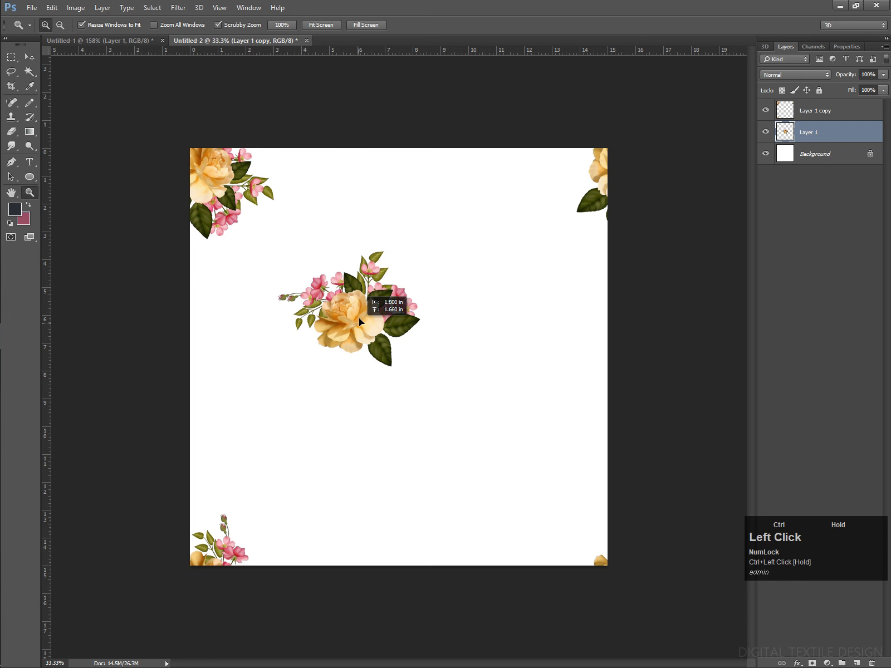
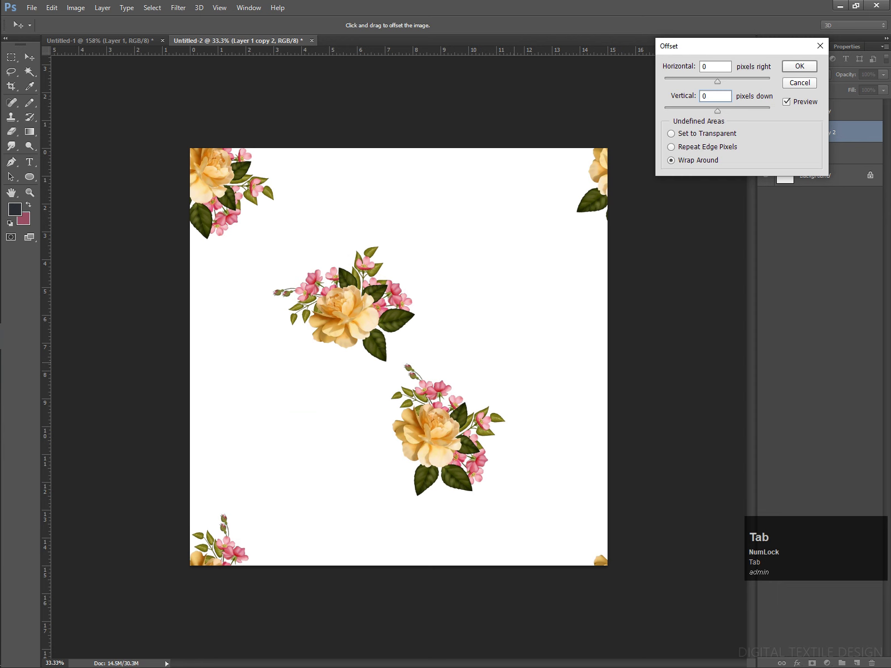
Step: Shift another bouquet copy lower in the tile and begin transforming it
{"action": "left_click", "coordinate": [486, 438]}
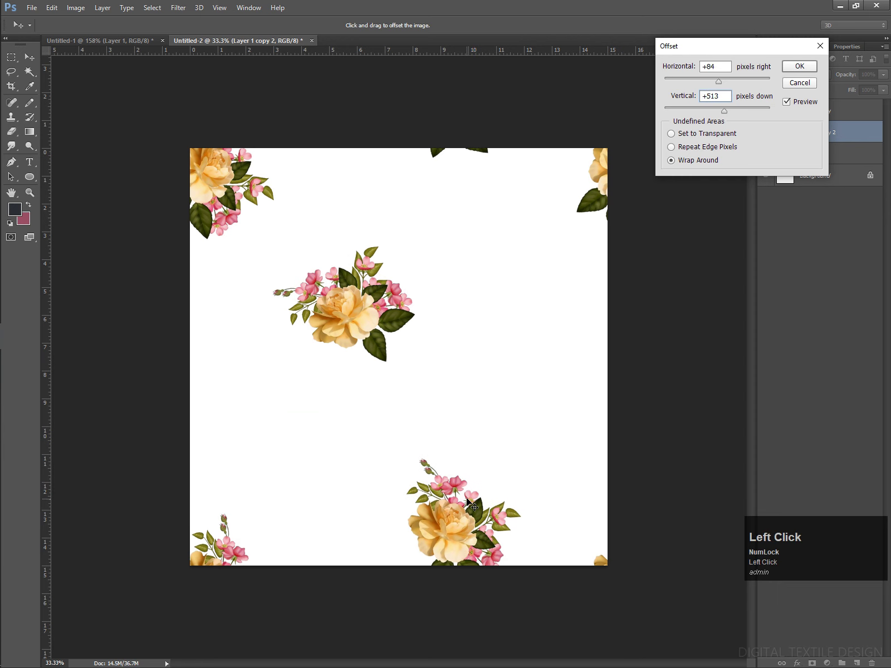
{"action": "key", "text": "Return"}
{"action": "key", "text": "ctrl+t"}
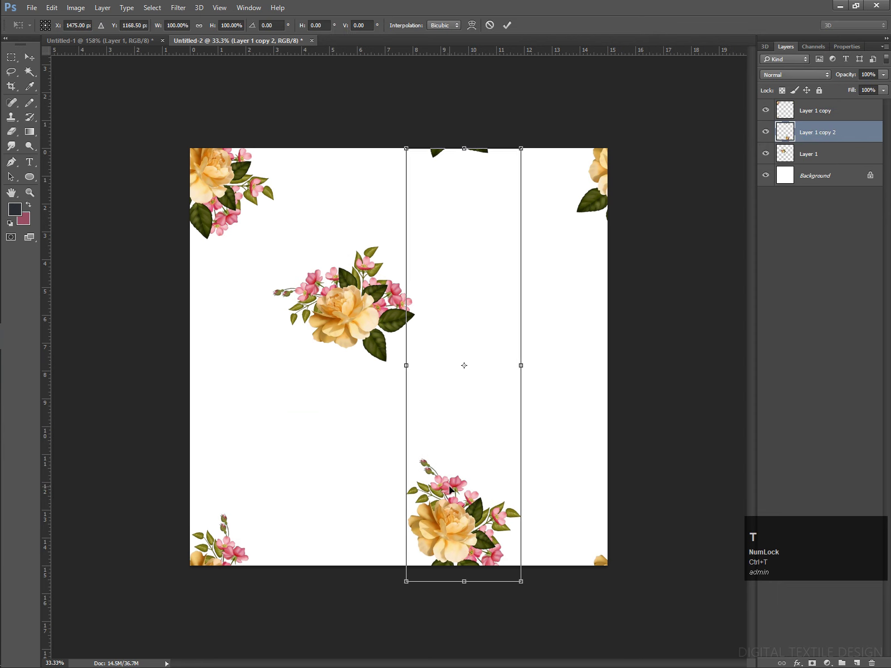
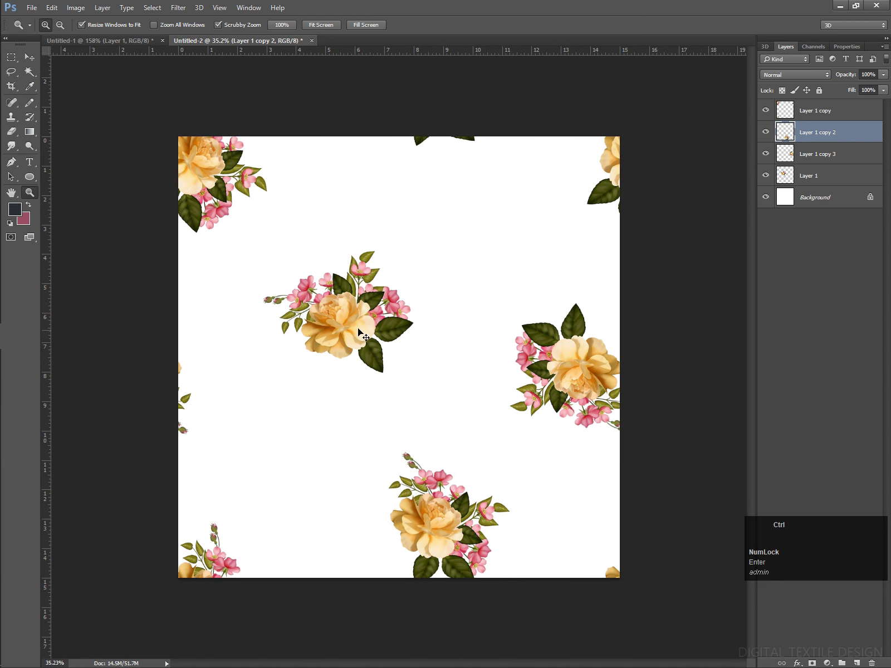
Step: Reposition the right-edge bouquet and offset the corner bouquets +79/+79 with Wrap Around
{"action": "left_click_drag", "start_coordinate": [364, 332], "coordinate": [587, 384]}
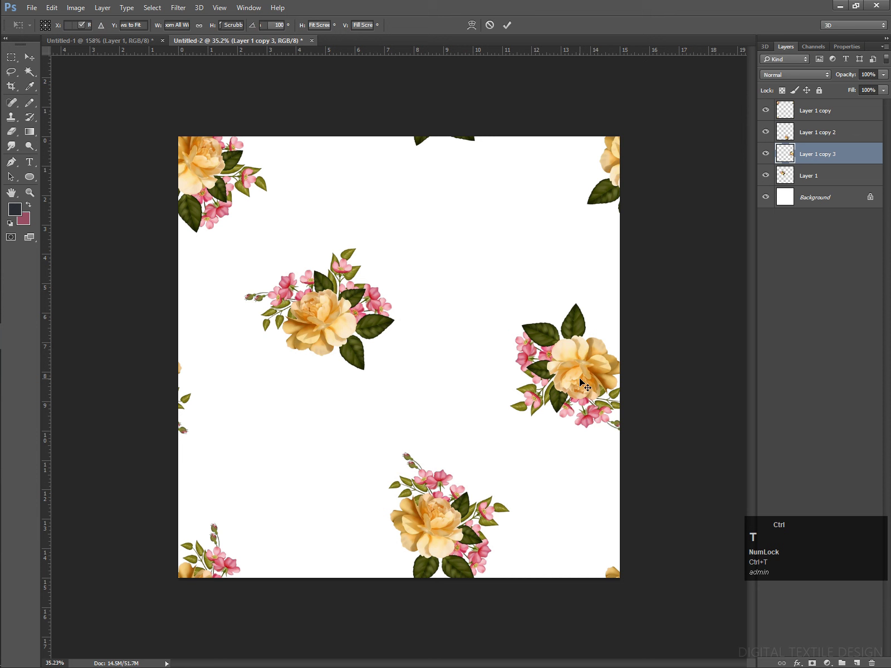
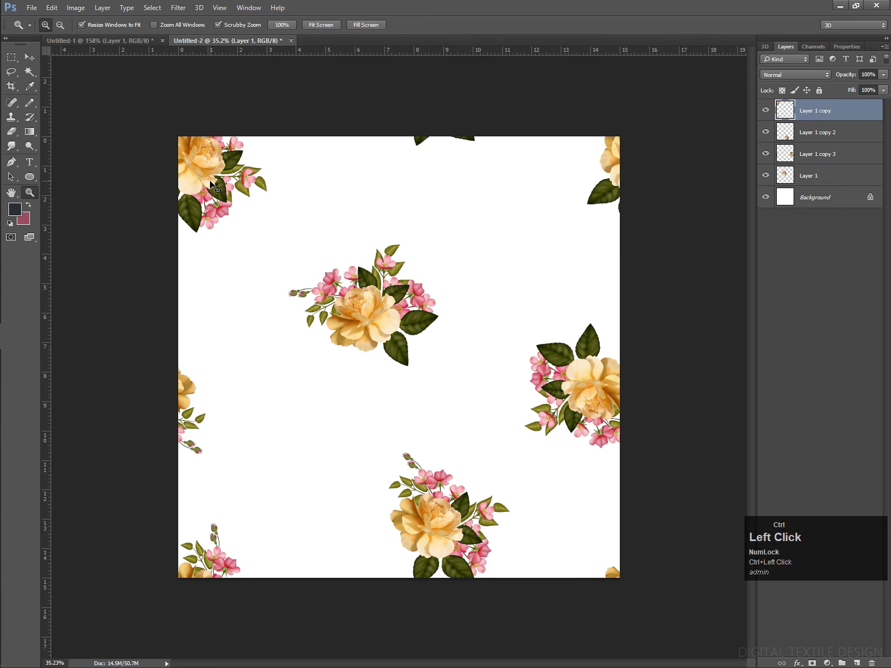
{"action": "key", "text": "ctrl+alt+q"}
{"action": "key", "text": "Tab"}
{"action": "left_click", "coordinate": [216, 183]}
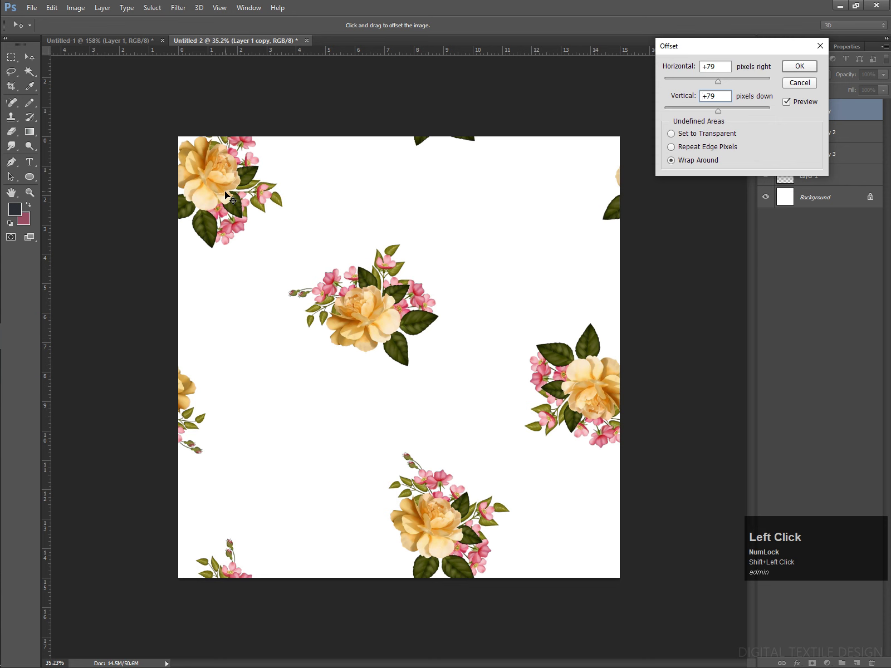
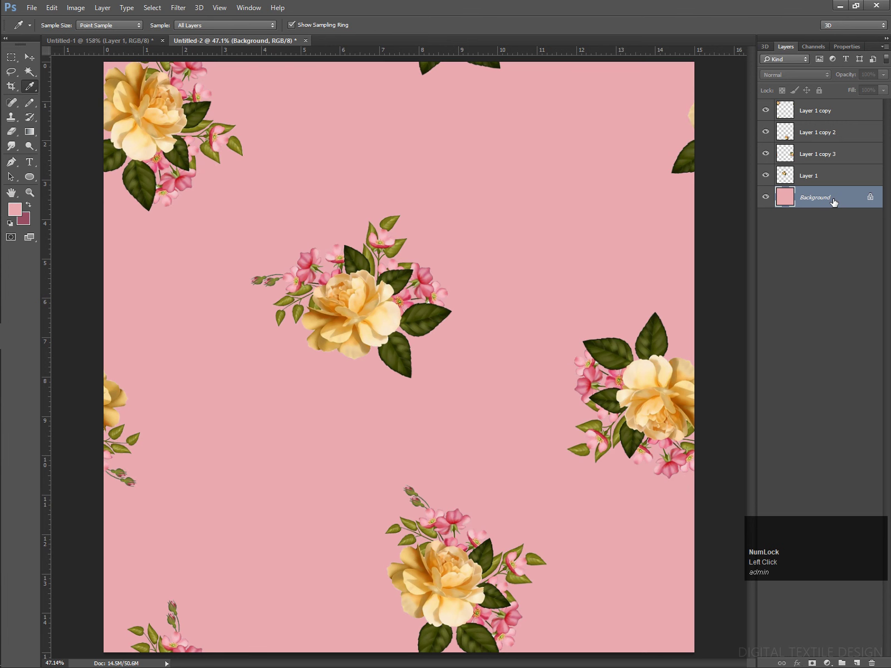
Step: Lighten the pink background with Hue/Saturation, Lightness about +59
{"action": "key", "text": "ctrl+u"}
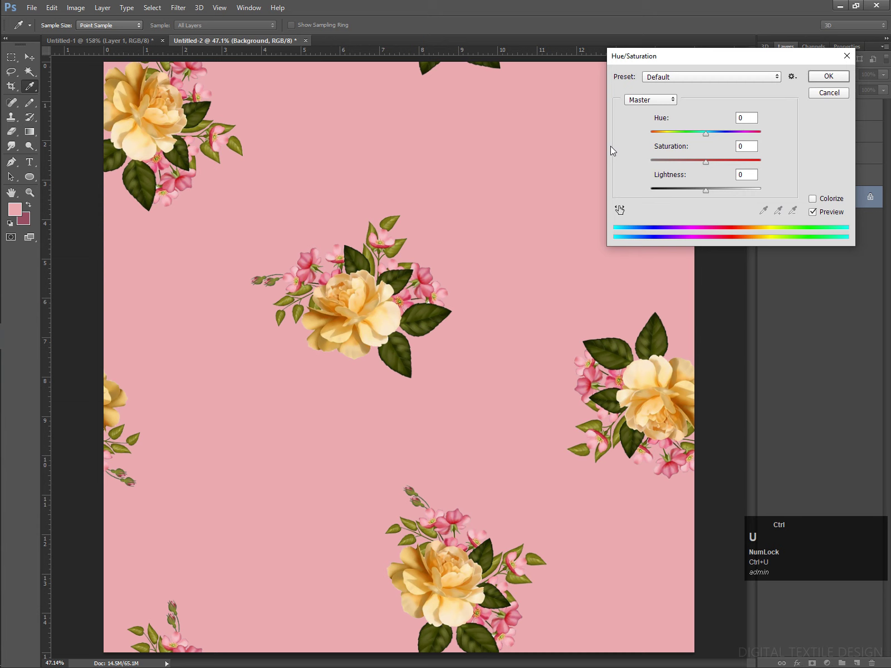
{"action": "left_click", "coordinate": [721, 196]}
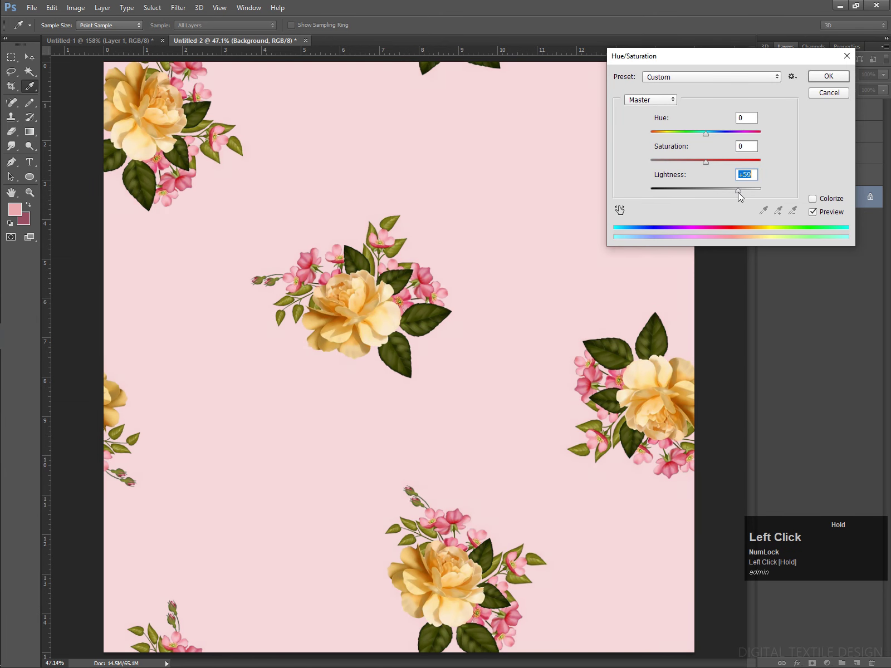
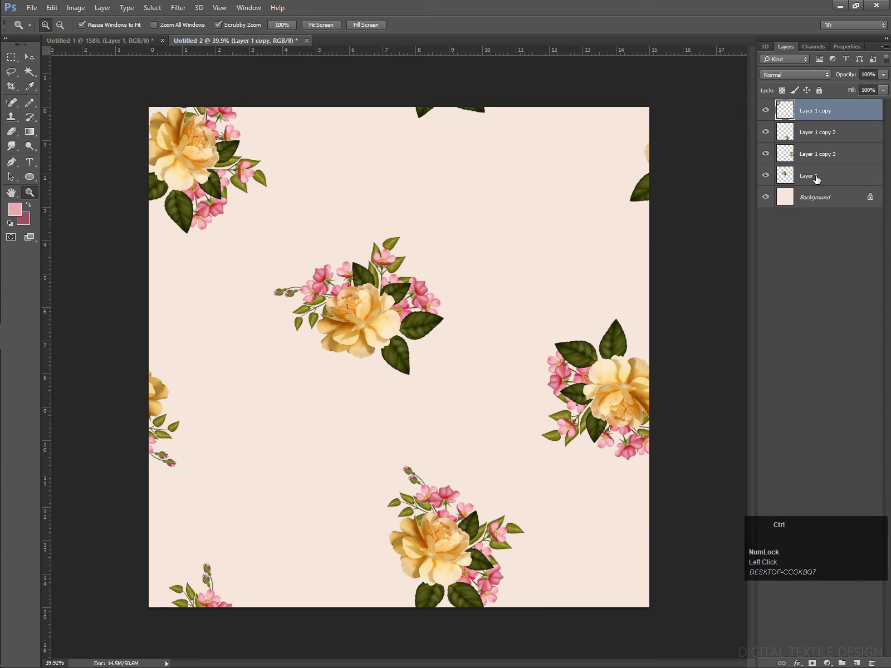
Step: Merge the bouquet layers, duplicate and offset the copy with Wrap Around to fill gaps
{"action": "key", "text": "ctrl+e"}
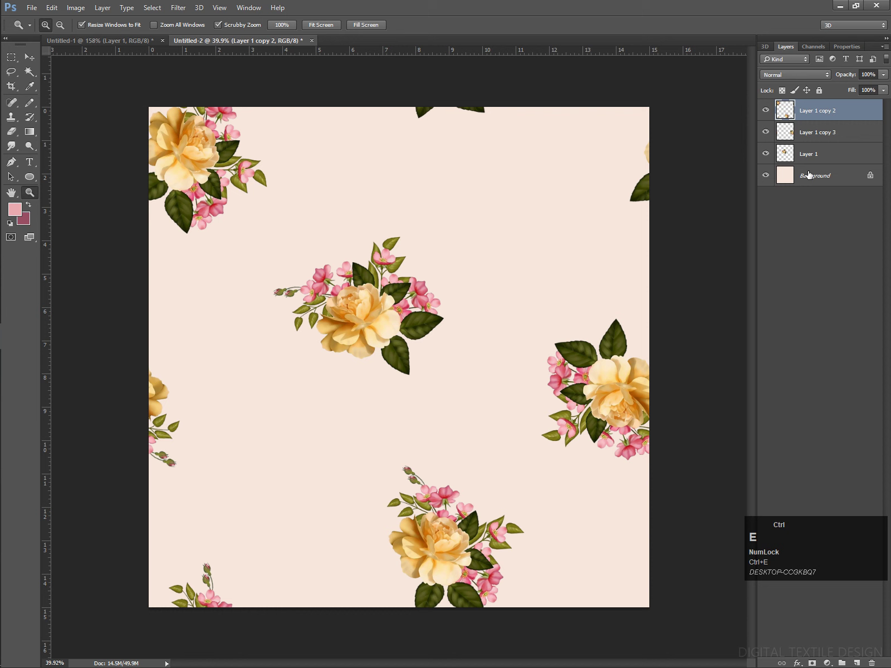
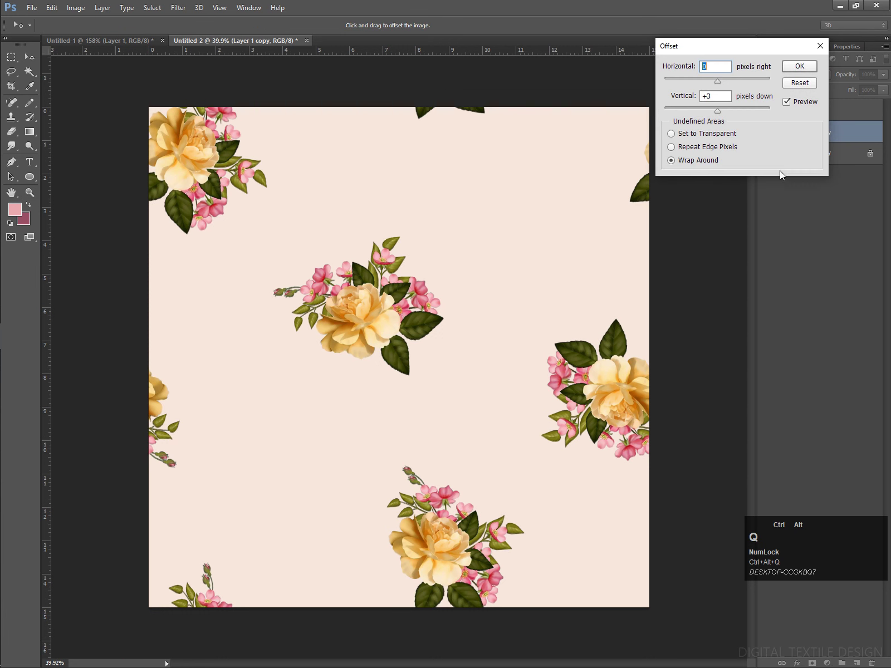
{"action": "left_click", "coordinate": [448, 335]}
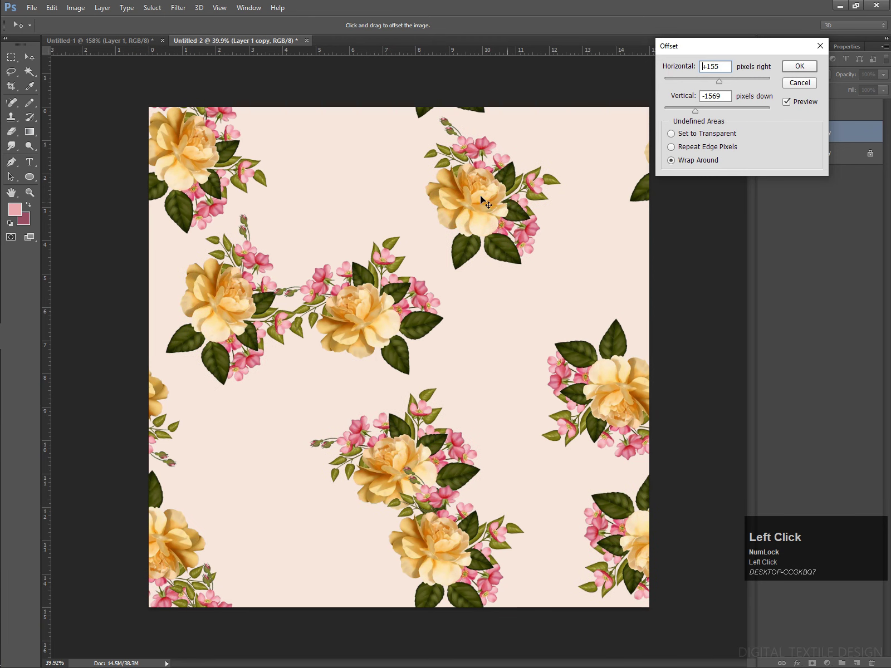
{"action": "key", "text": "Return"}
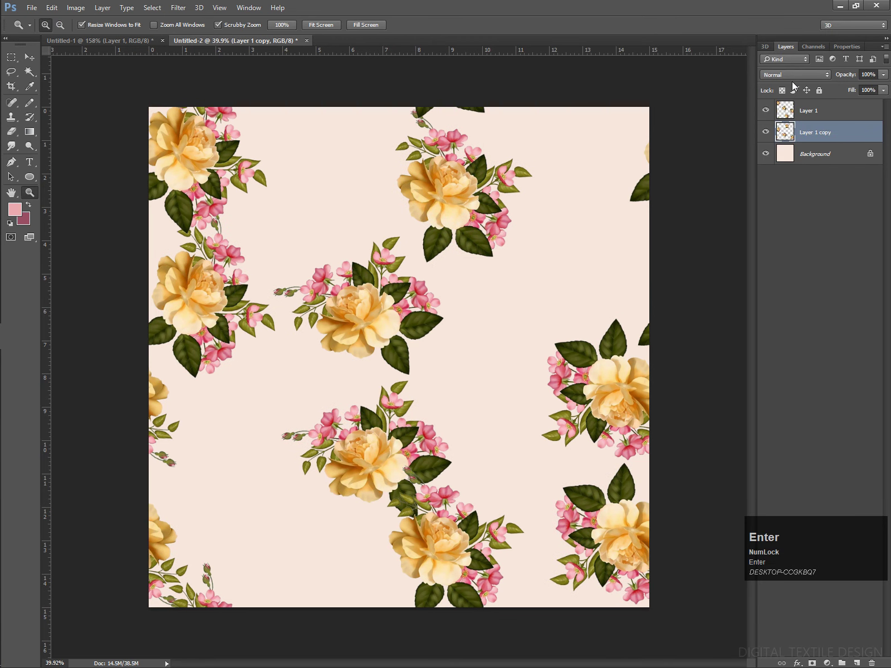
Step: Try different blend modes on the gap-filling bouquet copy
{"action": "left_click", "coordinate": [801, 78]}
{"action": "key", "text": "Down"}
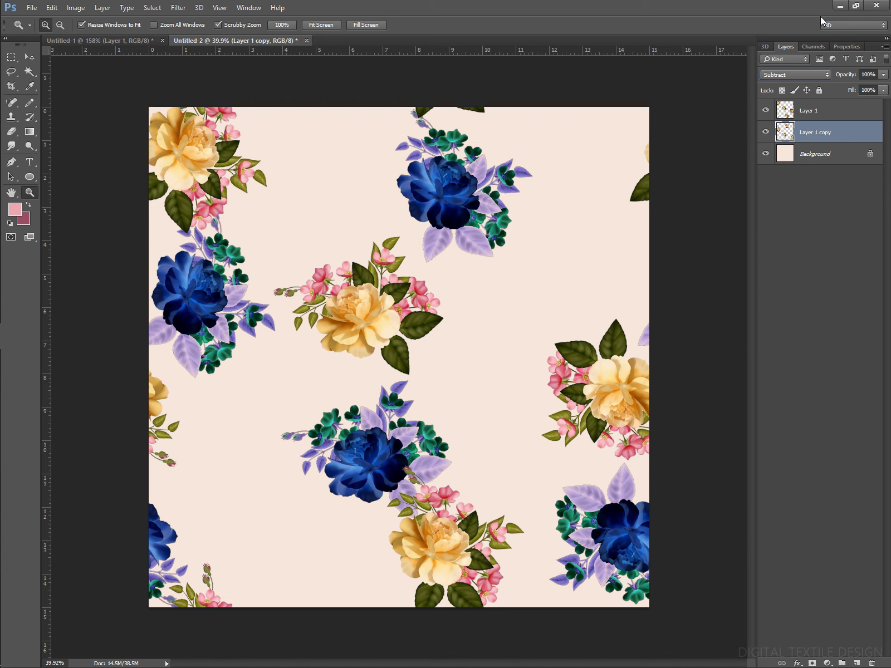
Step: Set the copy to Luminosity, desaturate it and fade it to about 10% opacity
{"action": "key", "text": "Down"}
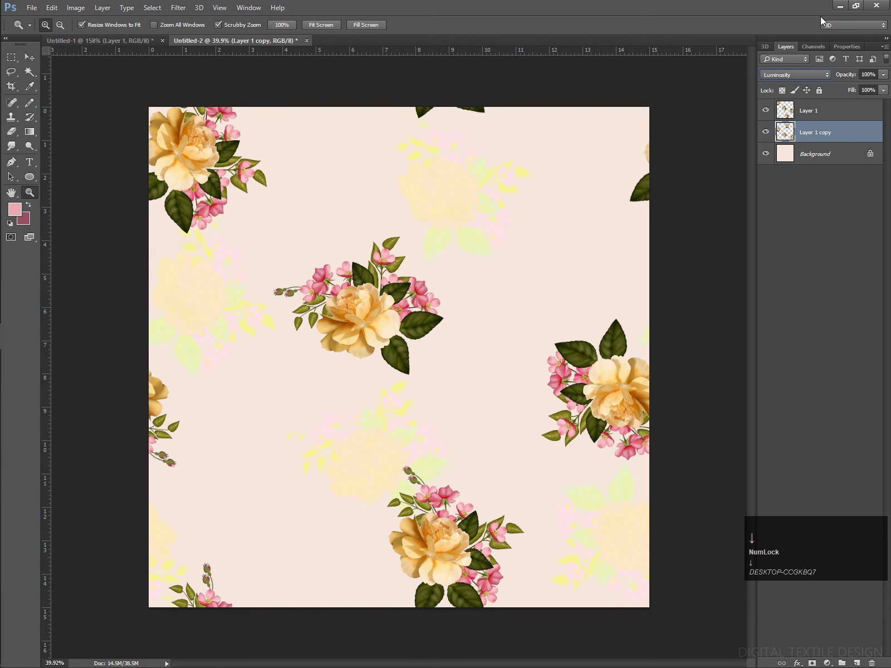
{"action": "key", "text": "Return"}
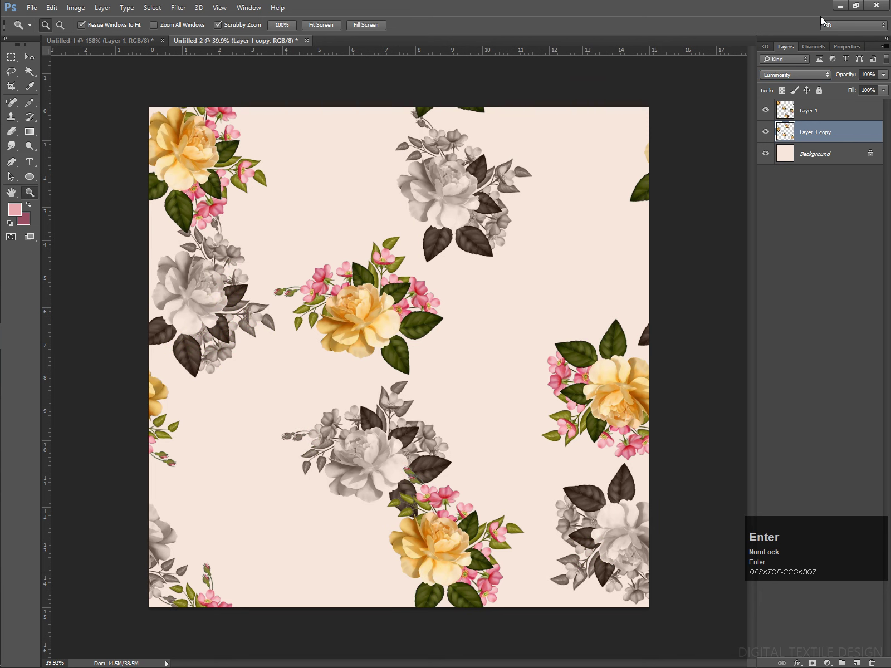
{"action": "key", "text": "m"}
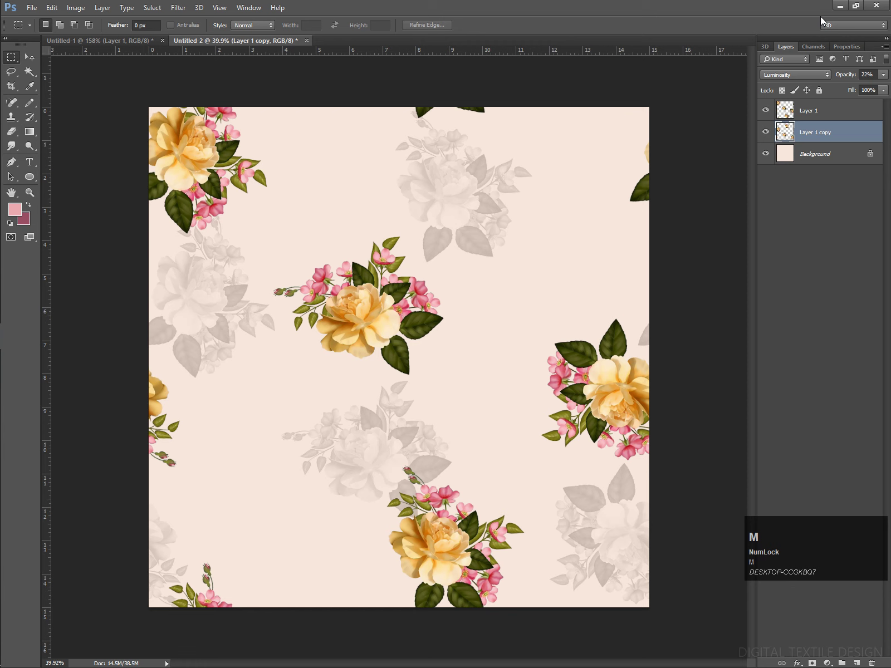
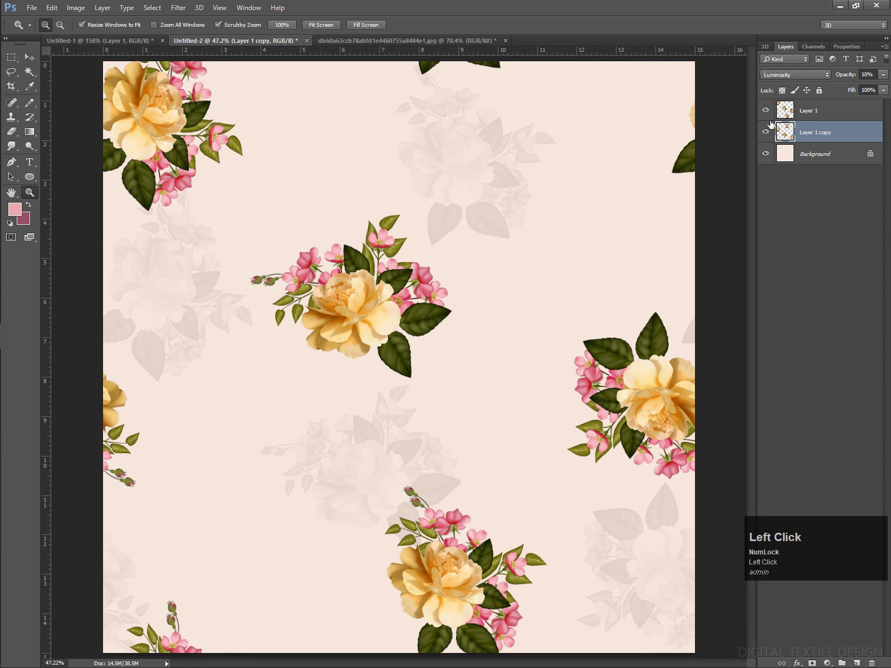
Step: Shift the Reds hue of the main bouquets so the roses turn warmer peach
{"action": "key", "text": "ctrl+u"}
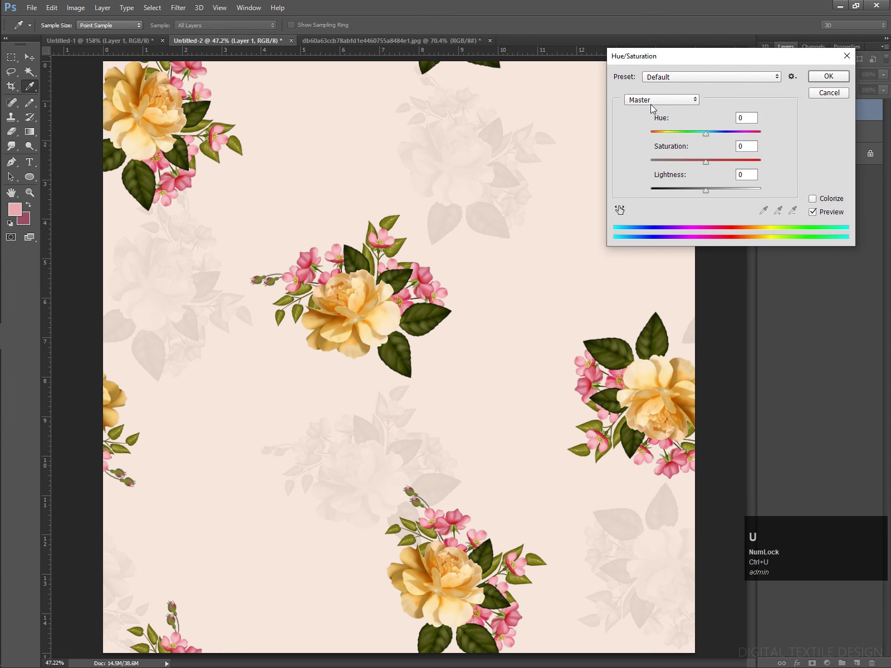
{"action": "left_click", "coordinate": [652, 104]}
{"action": "key", "text": "Down"}
{"action": "left_click_drag", "start_coordinate": [702, 139], "coordinate": [654, 102]}
{"action": "key", "text": "Up"}
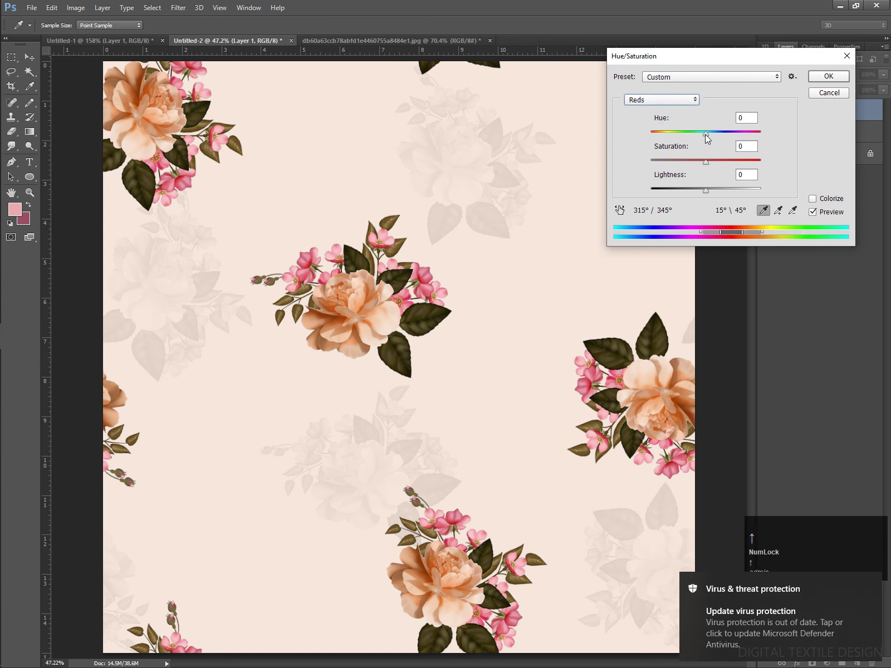
{"action": "left_click_drag", "start_coordinate": [706, 137], "coordinate": [704, 137]}
{"action": "key", "text": "Return"}
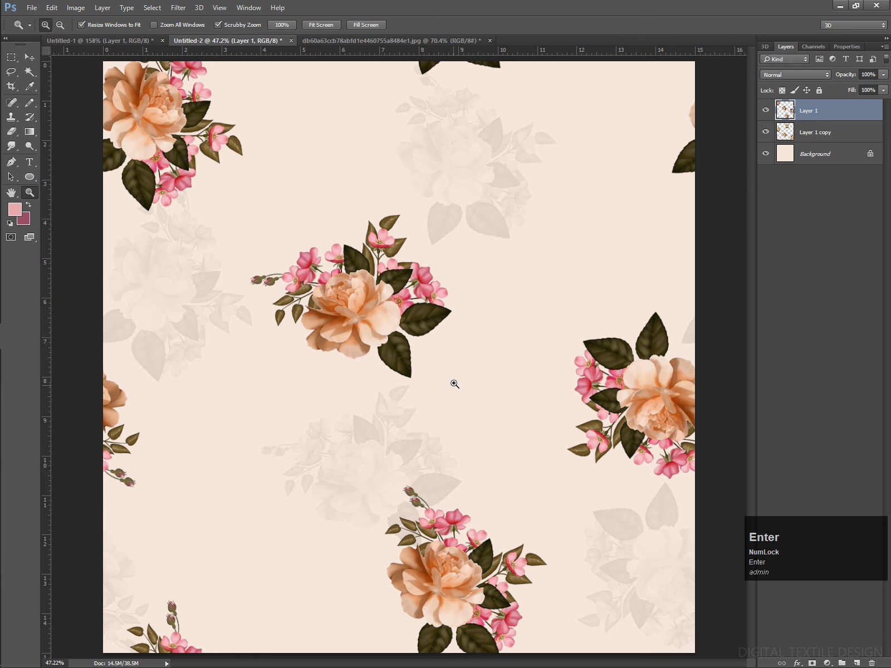
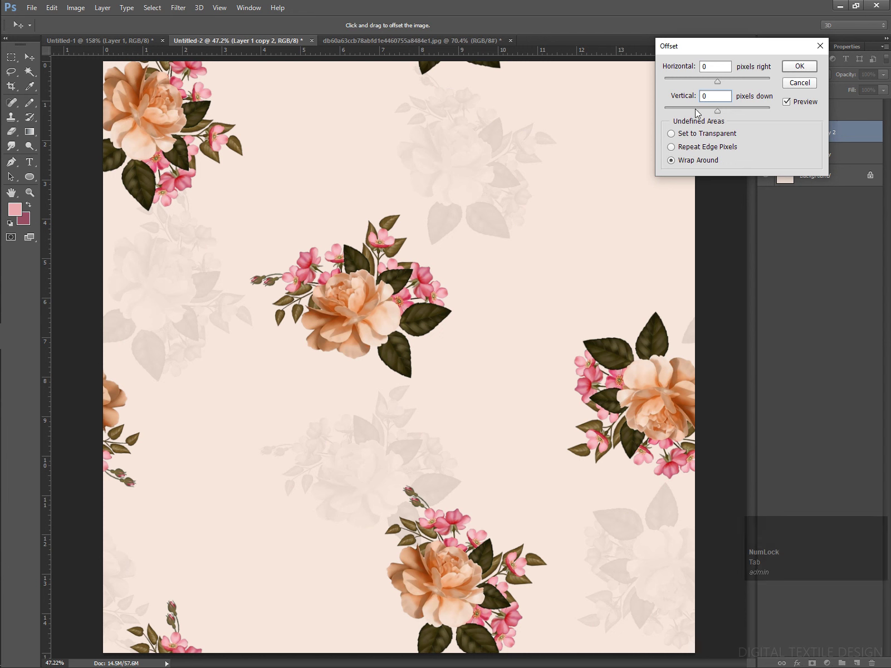
Step: Darken the nudged bouquet duplicate to black with Lightness -100 as a thin shadow
{"action": "scroll", "scroll_direction": "up", "scroll_amount": 3}
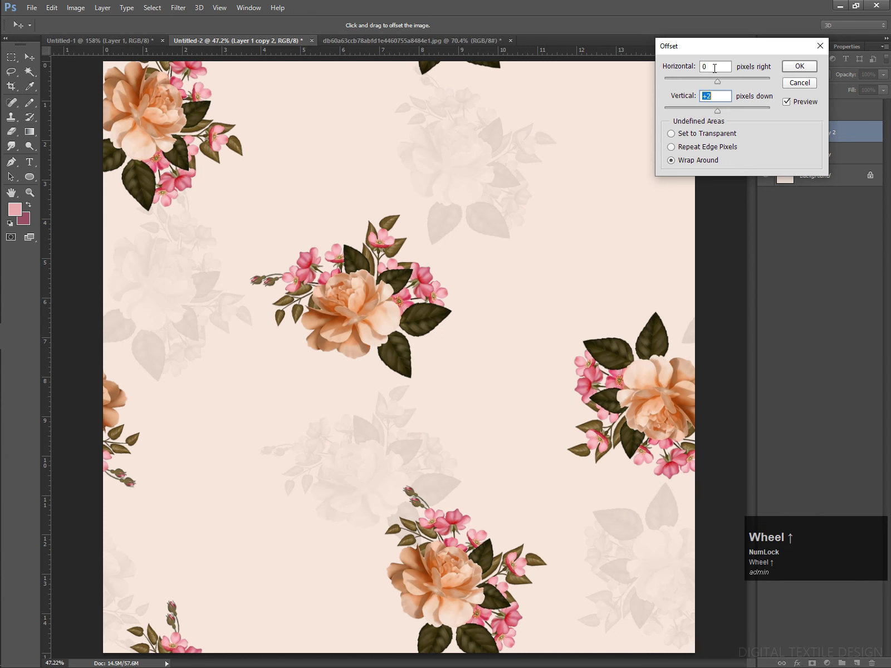
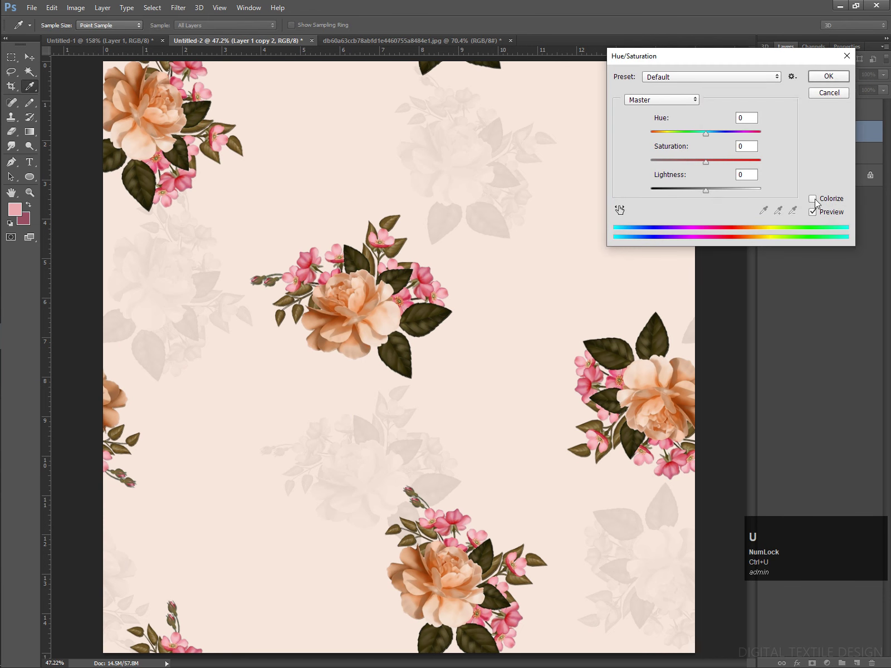
{"action": "left_click_drag", "start_coordinate": [644, 193], "coordinate": [613, 197]}
{"action": "key", "text": "z"}
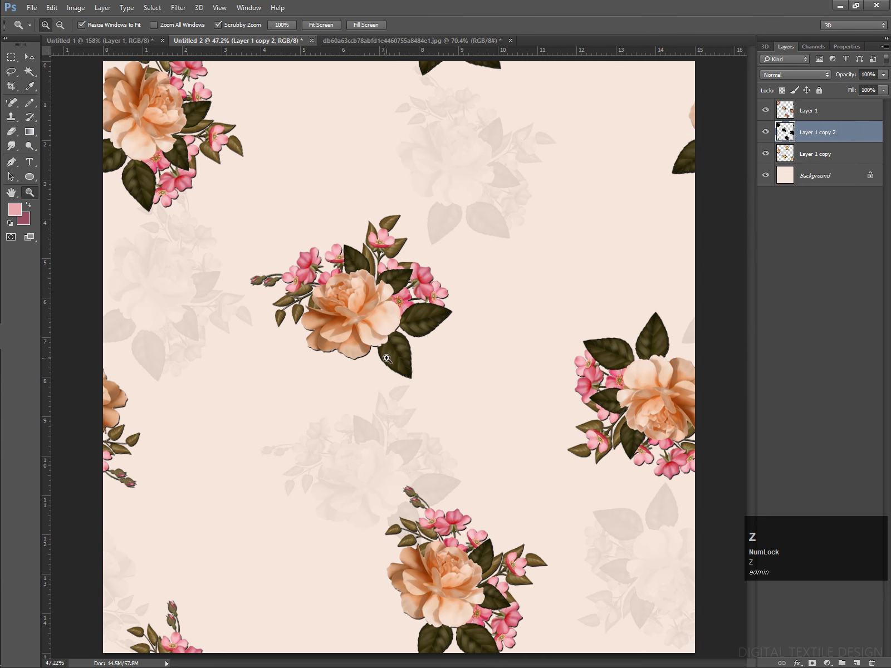